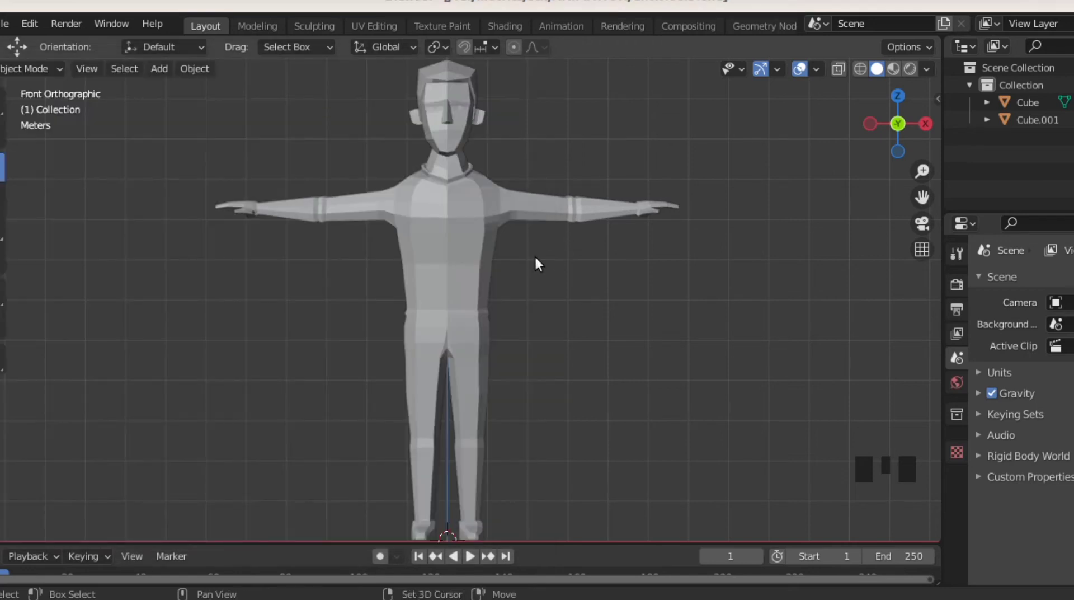
# Add a Human (Meta-Rig) armature and scale it up to the character's body size.
pyautogui.press('shift+a')
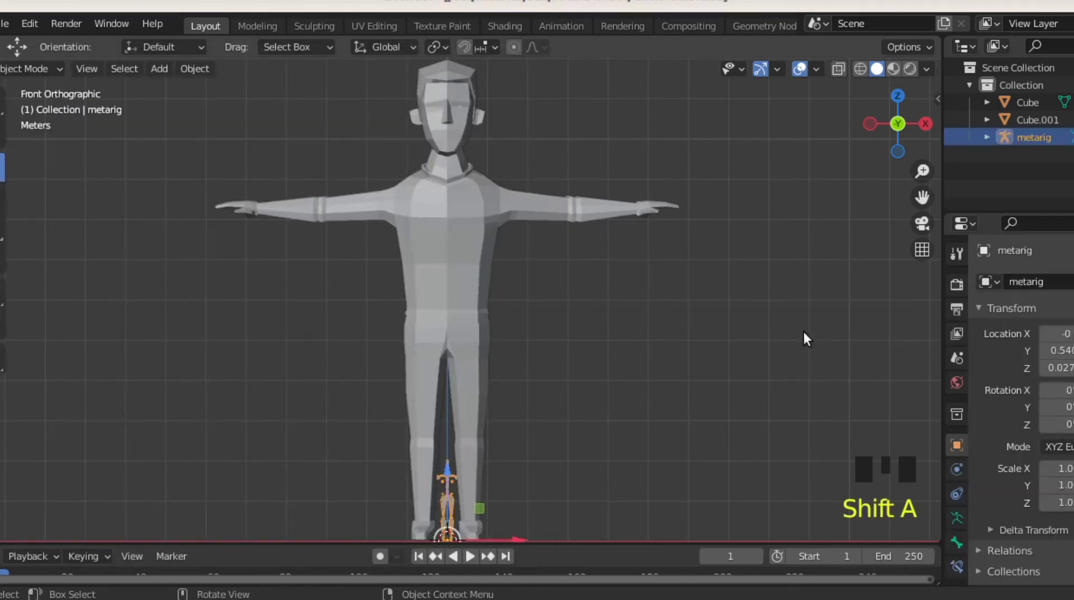
pyautogui.moveTo(545, 315); pyautogui.dragTo(538, 320)
pyautogui.press('s')
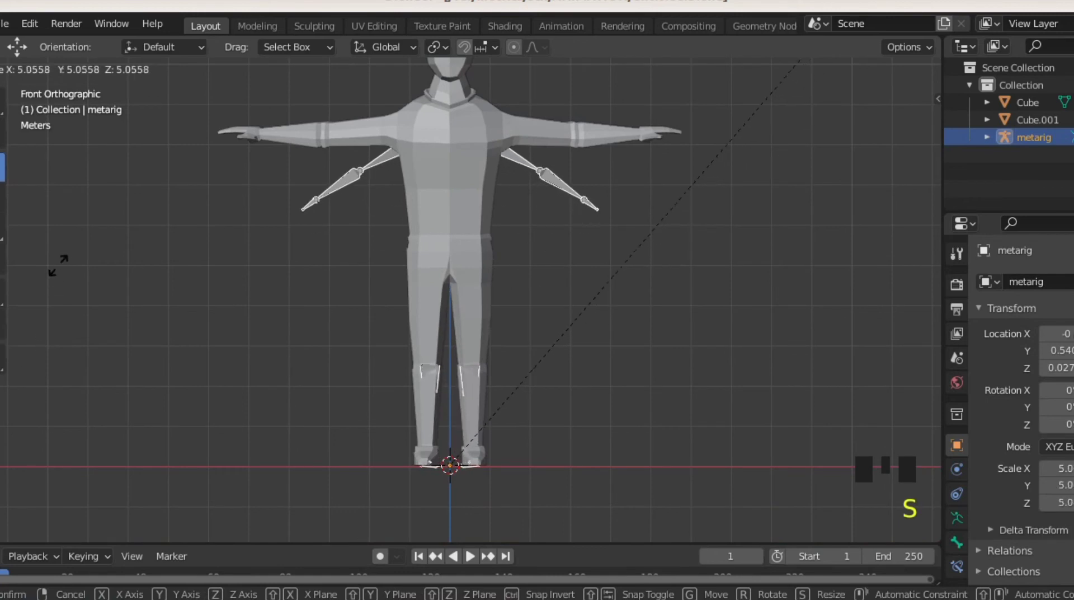
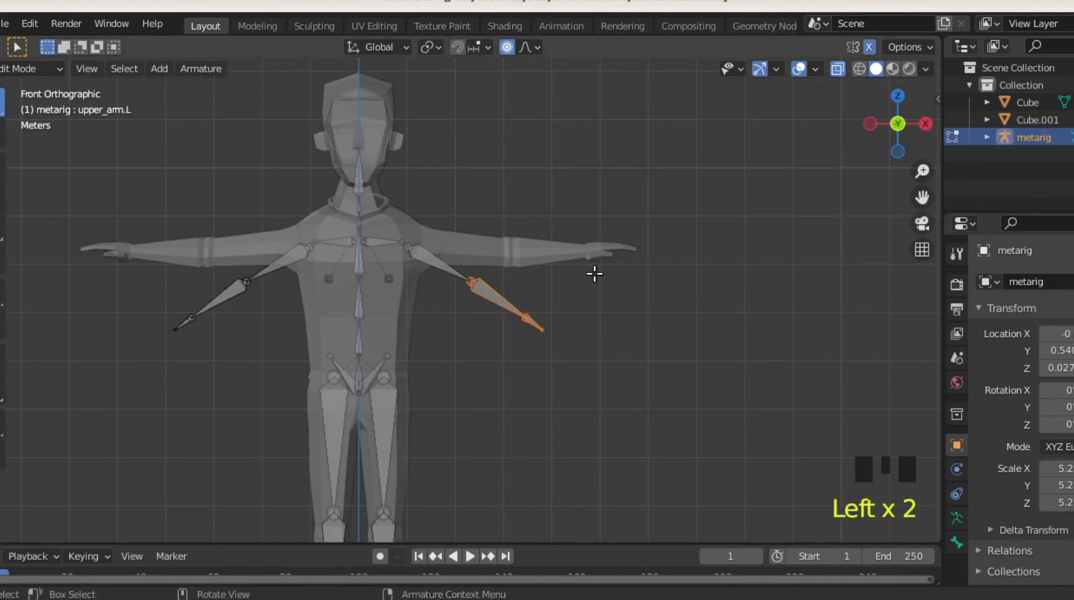
# Move and rotate the left arm bones along the outstretched arm, tip aligned with the hand.
pyautogui.press('g')
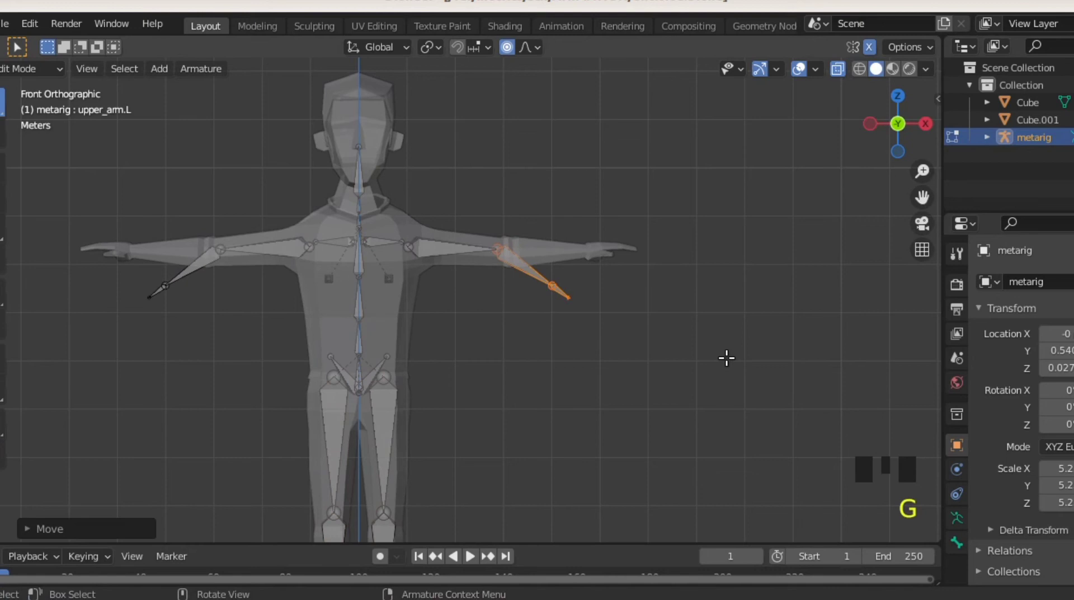
pyautogui.press('r')
pyautogui.press('g')
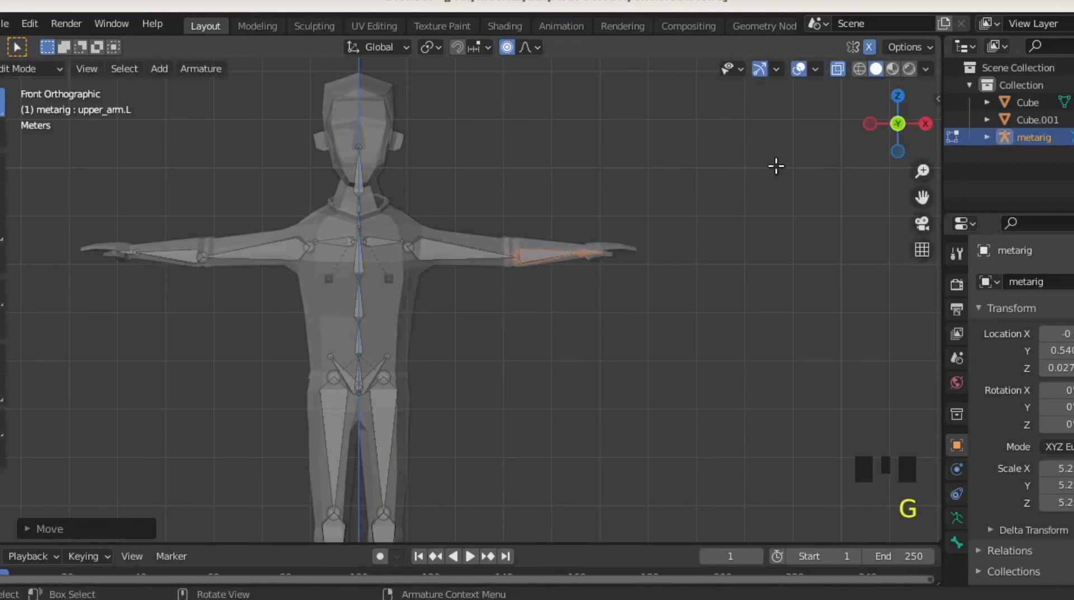
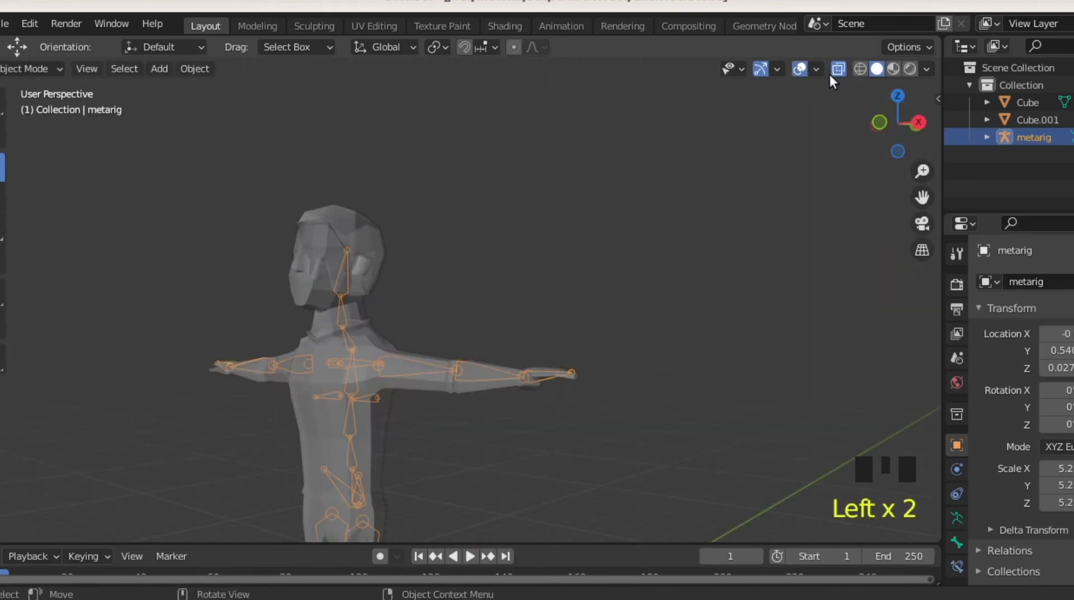
# Orbit and zoom around the character to check the metarig sits inside the body.
pyautogui.click(846, 71)
pyautogui.moveTo(323, 304); pyautogui.dragTo(841, 71)
pyautogui.moveTo(842, 71); pyautogui.dragTo(961, 521)
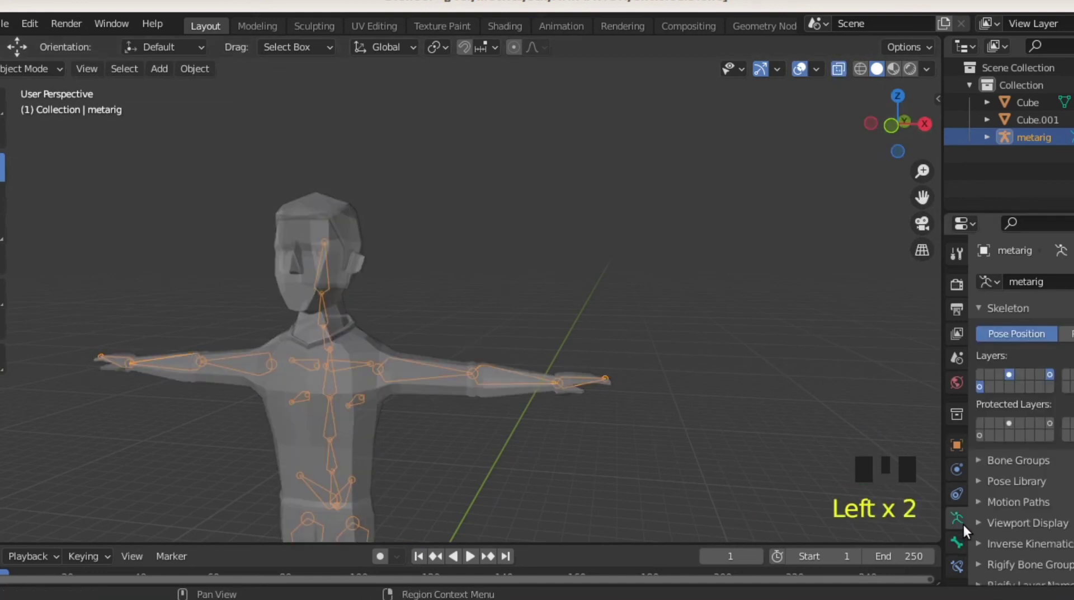
pyautogui.scroll(-3)
pyautogui.scroll(3)
pyautogui.scroll(-3)
pyautogui.moveTo(1048, 441); pyautogui.dragTo(1035, 422)
pyautogui.moveTo(1028, 437); pyautogui.dragTo(1022, 524)
pyautogui.middleClick(472, 403)
pyautogui.click(838, 62)
pyautogui.middleClick(298, 357)
pyautogui.click(354, 321)
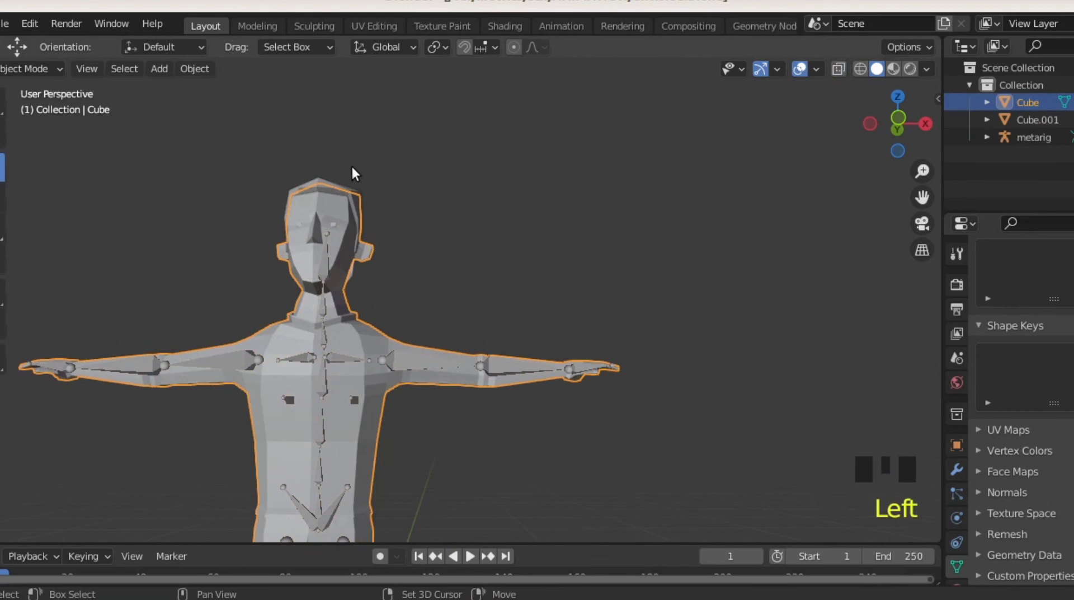
# Parent the character mesh to the metarig with automatic weights (Ctrl+P).
pyautogui.click(353, 179)
pyautogui.click(329, 362)
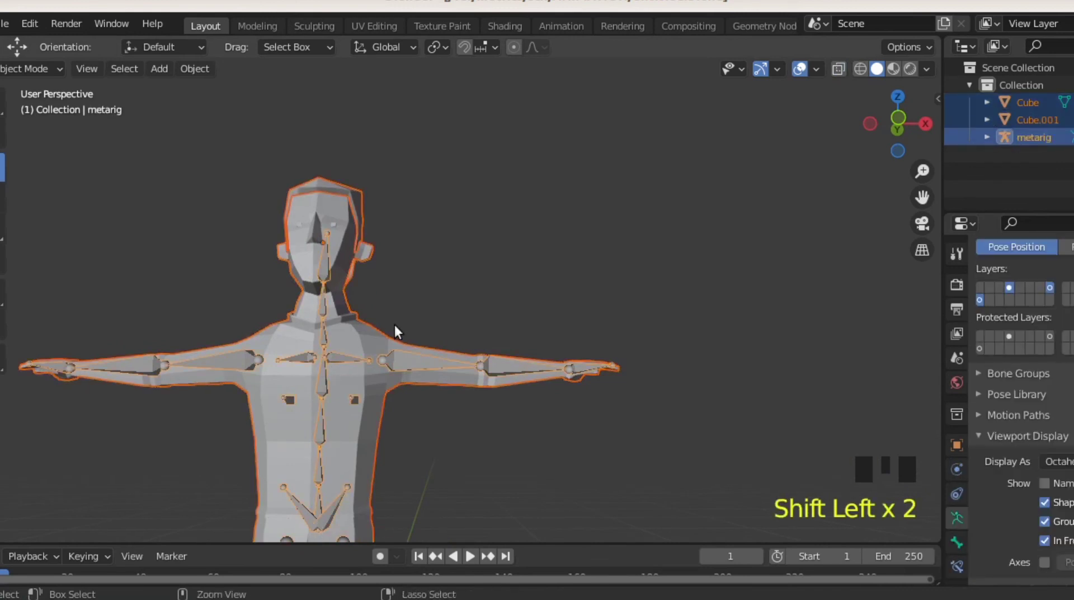
pyautogui.press('ctrl+p')
pyautogui.click(412, 347)
# Select the metarig alone, enter Pose Mode and view the character from the front.
pyautogui.click(409, 360)
pyautogui.press('ctrl+Tab')
pyautogui.moveTo(486, 390); pyautogui.dragTo(464, 381)
pyautogui.click(464, 381)
pyautogui.press('KP_1')
# Rotate the left forearm and upper arm bones to bend the arm, then reset it straight.
pyautogui.press('r')
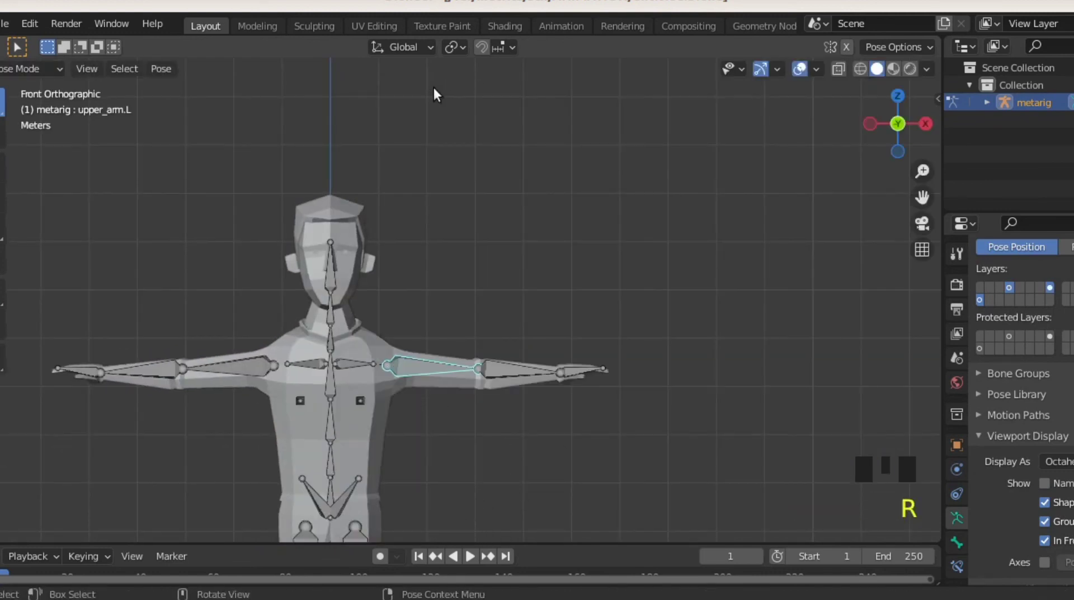
pyautogui.click(514, 382)
pyautogui.press('r')
pyautogui.moveTo(484, 401); pyautogui.dragTo(590, 308)
pyautogui.press('r')
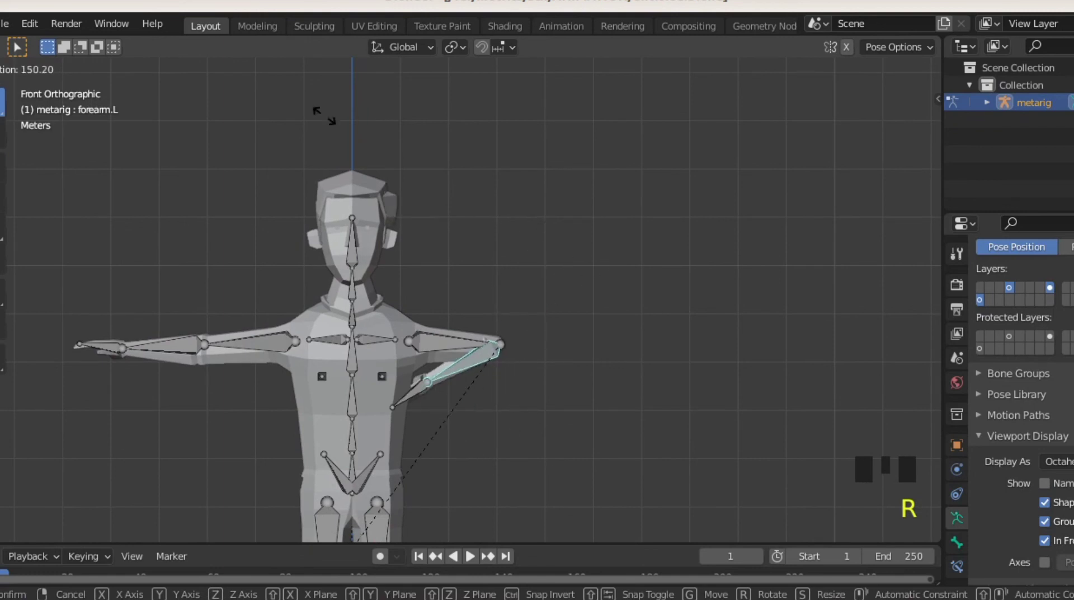
pyautogui.click(429, 342)
pyautogui.press('r')
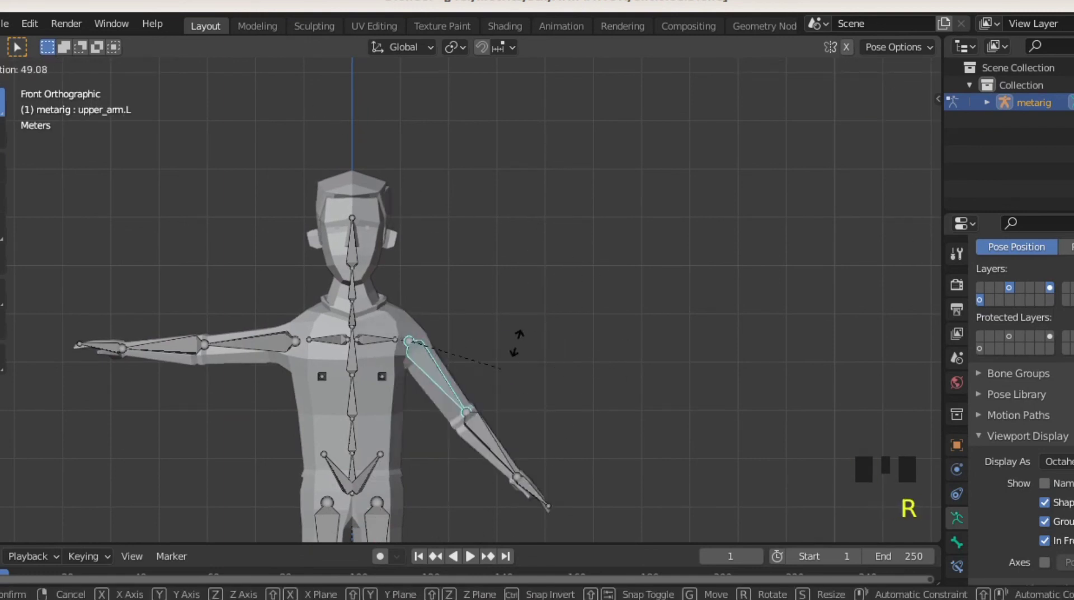
pyautogui.click(350, 244)
pyautogui.press('r')
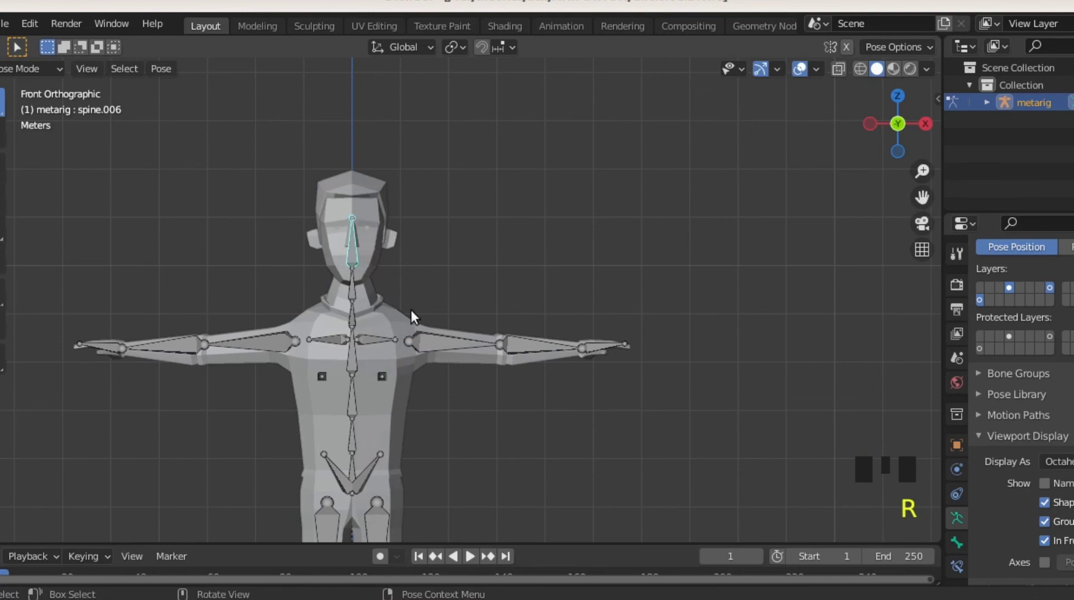
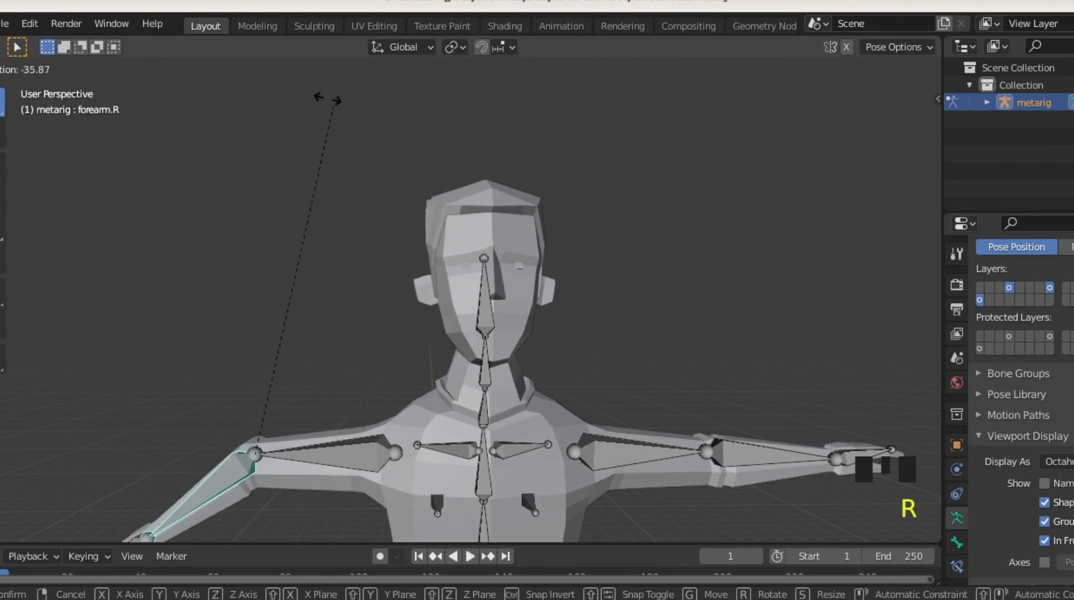
# Bend and reset the right forearm, then select the right upper arm bone.
pyautogui.click(322, 456)
pyautogui.press('r')
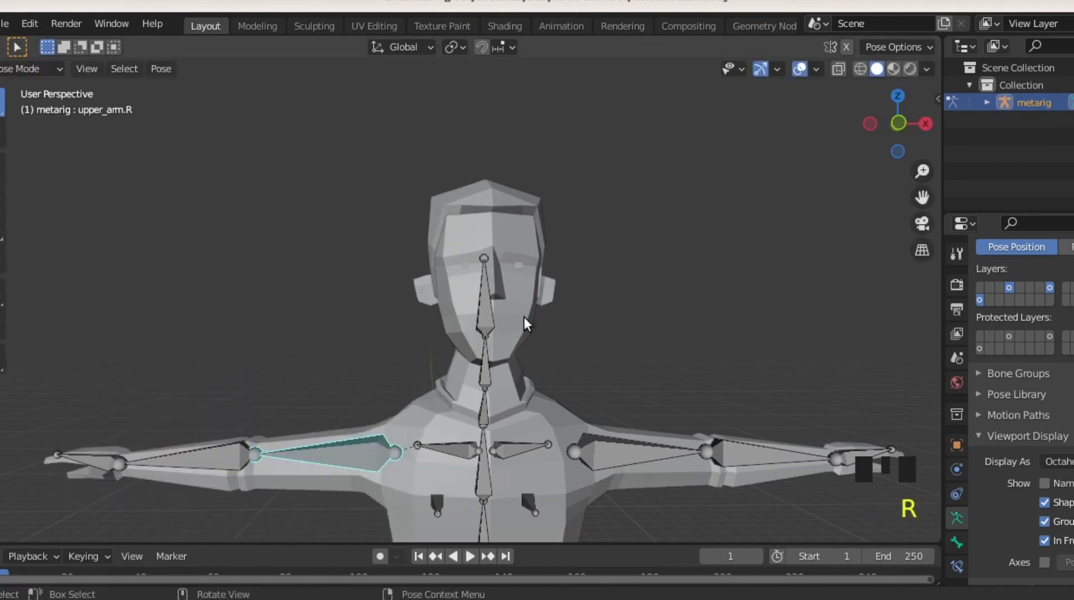
pyautogui.click(551, 298)
# Select the Cube.001 body mesh and enter Edit Mode to inspect its bone vertex groups.
pyautogui.press('Tab')
pyautogui.click(516, 195)
pyautogui.press('Tab')
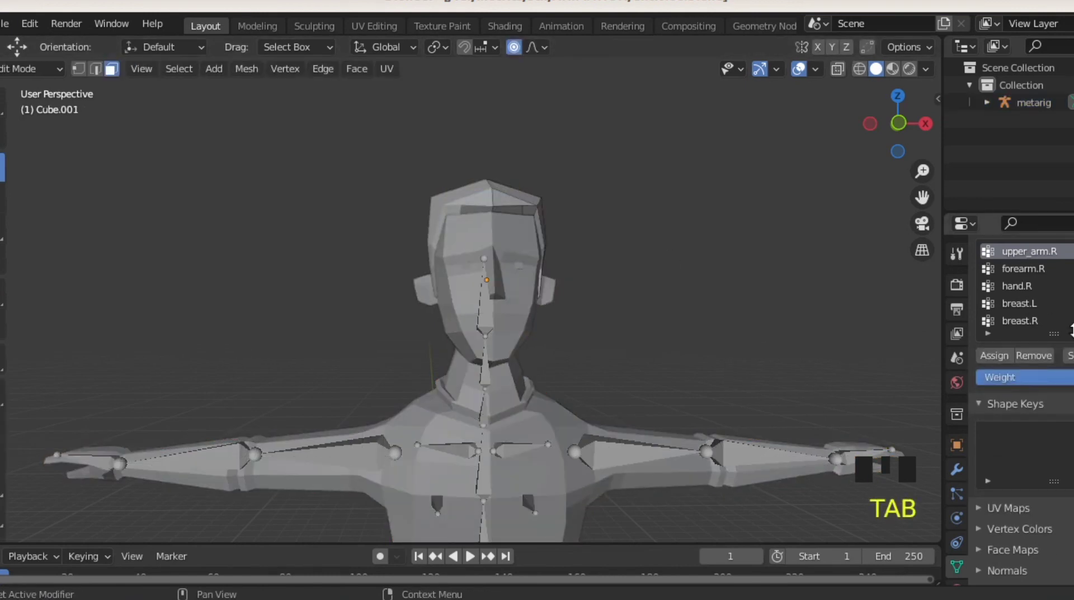
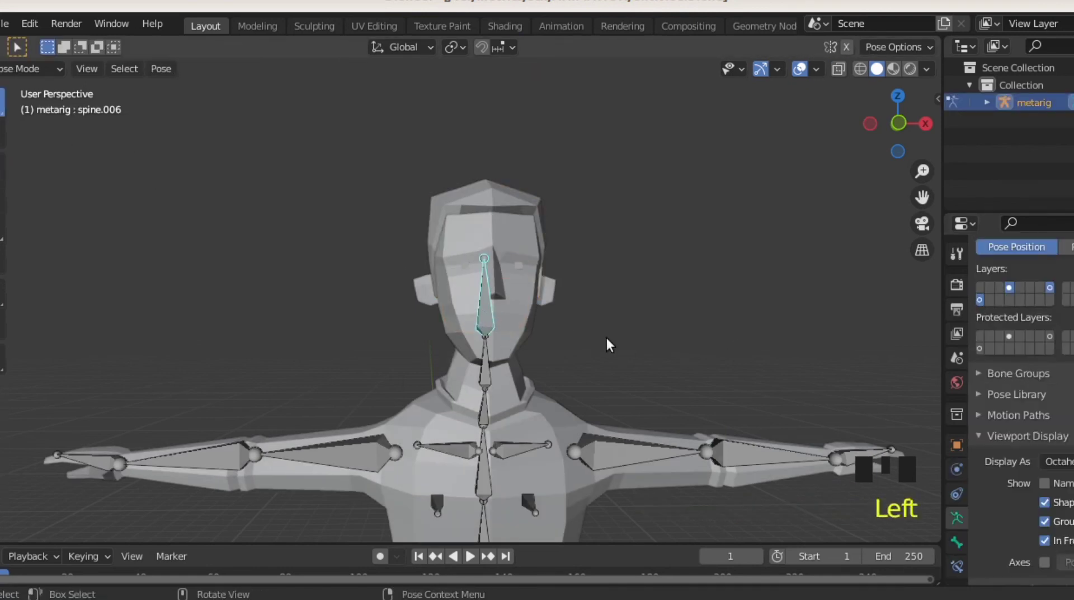
pyautogui.press('r')
pyautogui.click(345, 455)
pyautogui.press('r')
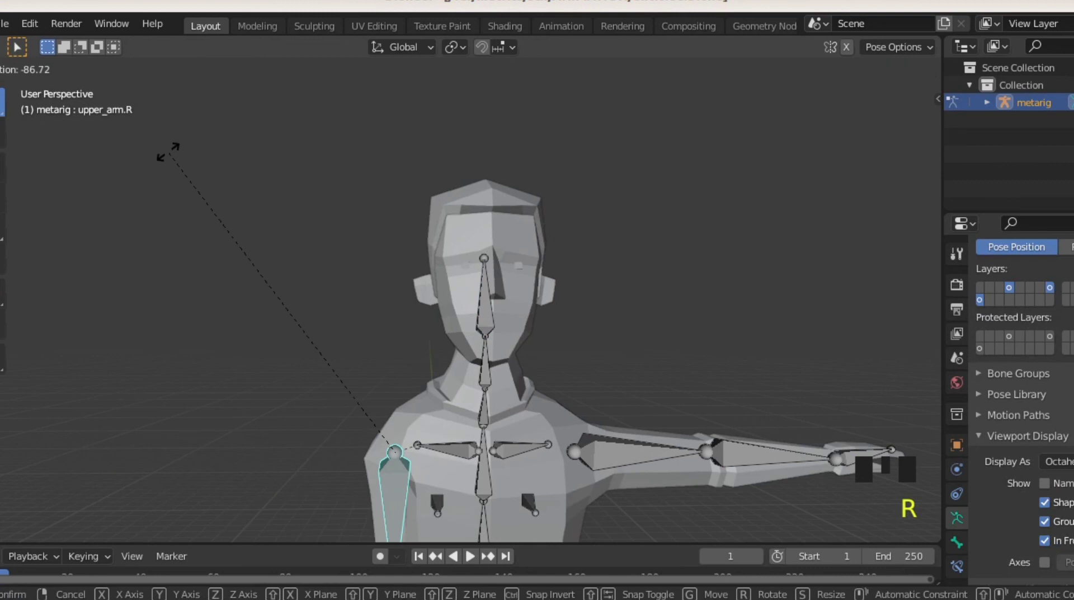
pyautogui.click(248, 455)
pyautogui.press('r')
pyautogui.click(660, 469)
pyautogui.press('r')
pyautogui.click(672, 461)
pyautogui.press('r')
pyautogui.click(779, 466)
pyautogui.press('r')
pyautogui.scroll(-3)
pyautogui.click(463, 411)
pyautogui.press('r')
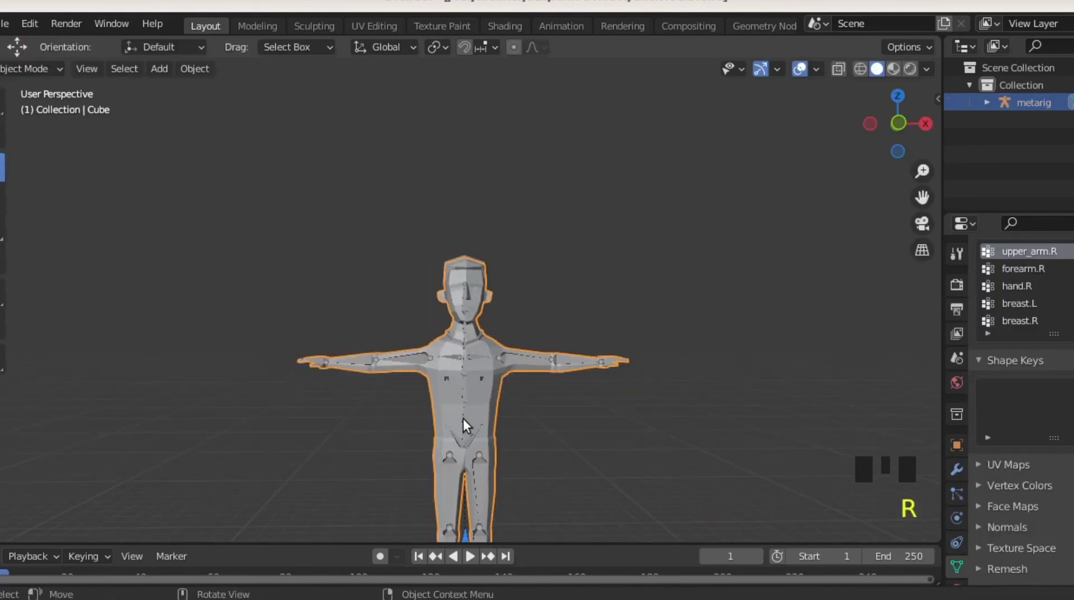
pyautogui.click(471, 421)
pyautogui.press('r')
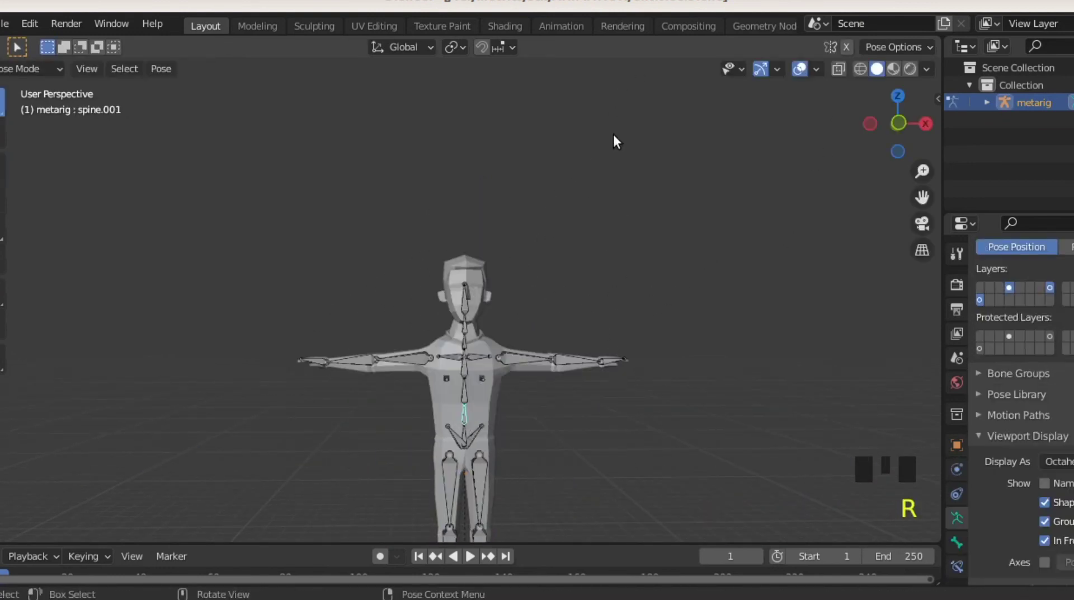